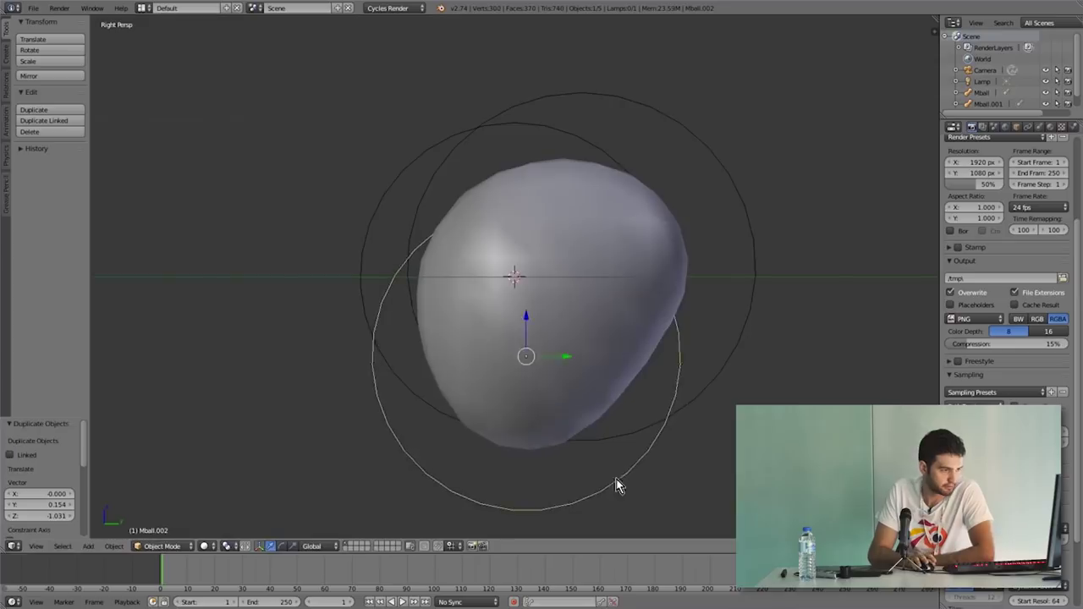
# Step: Duplicate and scale a metaball blob to start building out the head-and-shoulders mass
pyautogui.press('shift+d')
pyautogui.press('s')
pyautogui.moveTo(524, 323); pyautogui.dragTo(394, 373)
pyautogui.rightClick(395, 373)
pyautogui.click(479, 326)
pyautogui.moveTo(610, 459); pyautogui.dragTo(609, 535)
# Step: Duplicate and scale further blobs, checking placement from the side and front views
pyautogui.press('shift+d')
pyautogui.press('KP_3')
pyautogui.press('KP_1')
pyautogui.press('s')
pyautogui.click(620, 37)
pyautogui.press('KP_3')
pyautogui.press('KP_3')
pyautogui.click(605, 429)
# Step: Add one more duplicated blob and position it to fill out the shoulder shape
pyautogui.press('shift+d')
pyautogui.click(666, 486)
pyautogui.press('KP_1')
pyautogui.press('s')
pyautogui.click(616, 500)
pyautogui.moveTo(581, 491); pyautogui.dragTo(667, 475)
# Step: Box-select and clean up the blobs, toggling edit mode to finalize the single base mesh
pyautogui.press('b')
pyautogui.press('x')
pyautogui.press('Tab')
pyautogui.press('Tab')
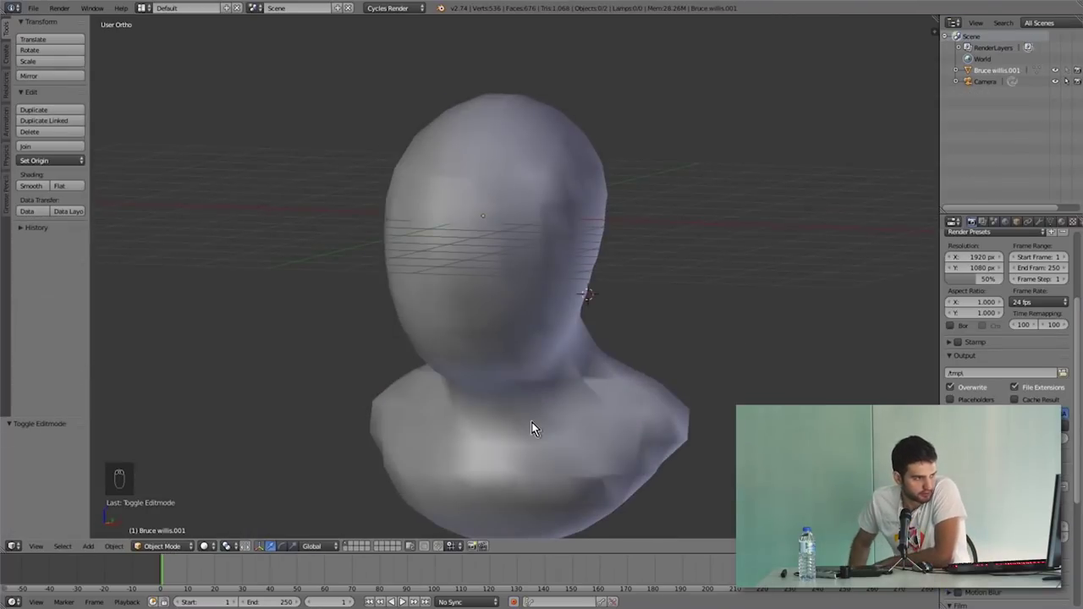
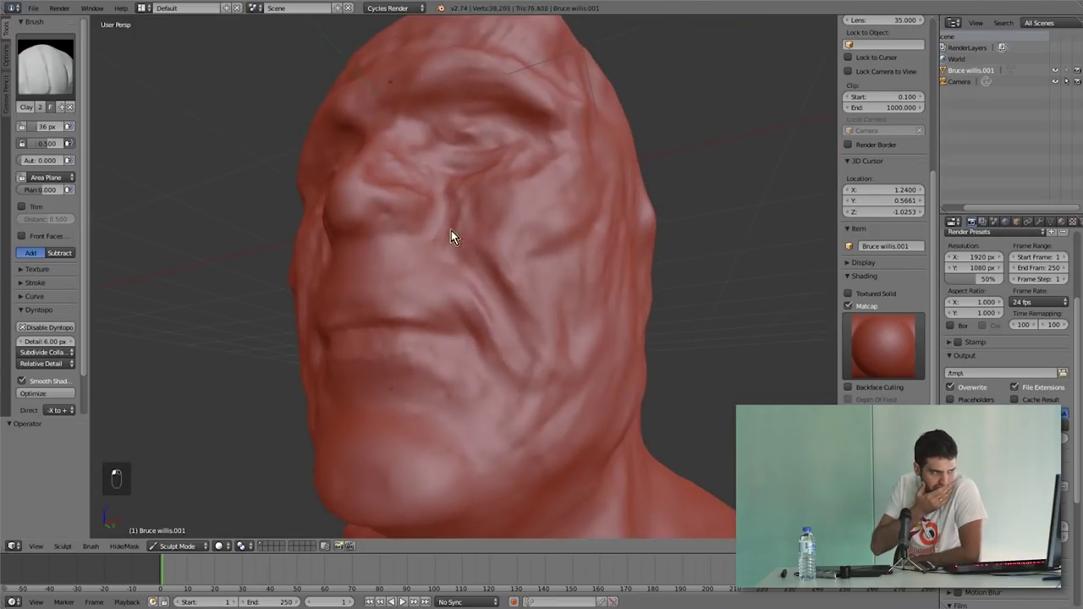
# Step: Sculpt strokes across the face and brow, undoing one stroke and refining the detail
pyautogui.moveTo(485, 468); pyautogui.dragTo(537, 372)
pyautogui.press('ctrl+z')
pyautogui.moveTo(496, 519); pyautogui.dragTo(519, 392)
pyautogui.moveTo(540, 339); pyautogui.dragTo(565, 316)
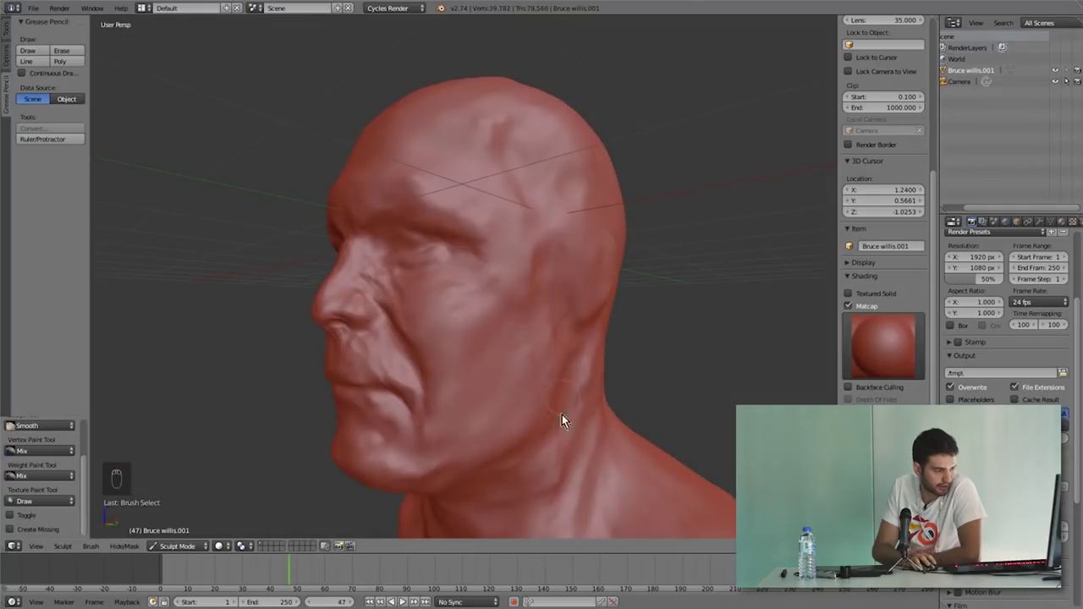